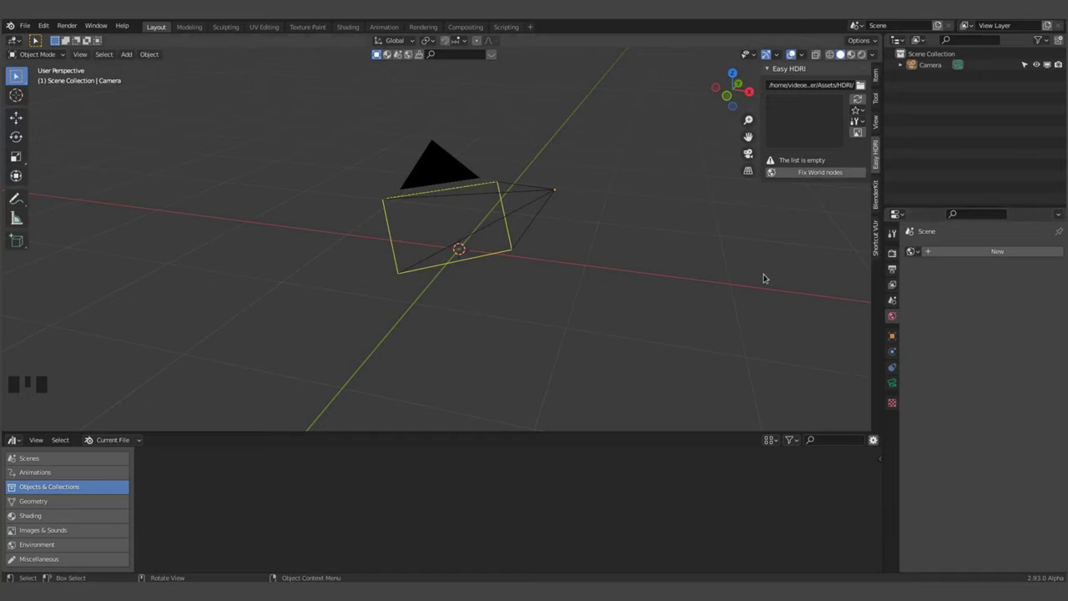
- Orbit around the lone camera and try the numpad view shortcuts, ending in a perspective view
scroll("up", 3)
scroll("down", 3)
scroll("down", 3)
left_click_drag(520, 303, 460, 286)
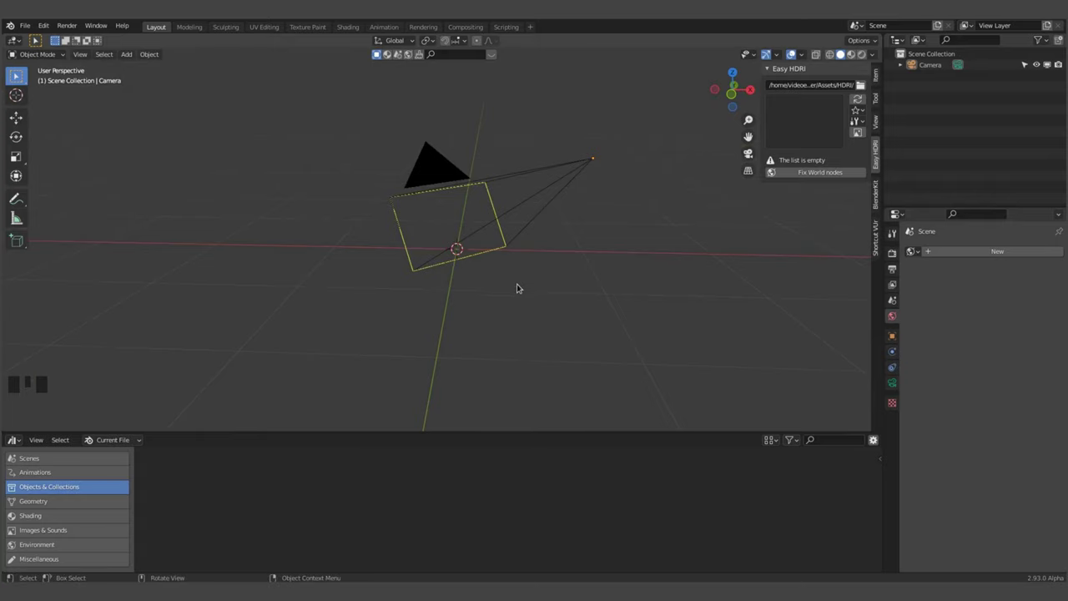
left_click_drag(494, 284, 435, 283)
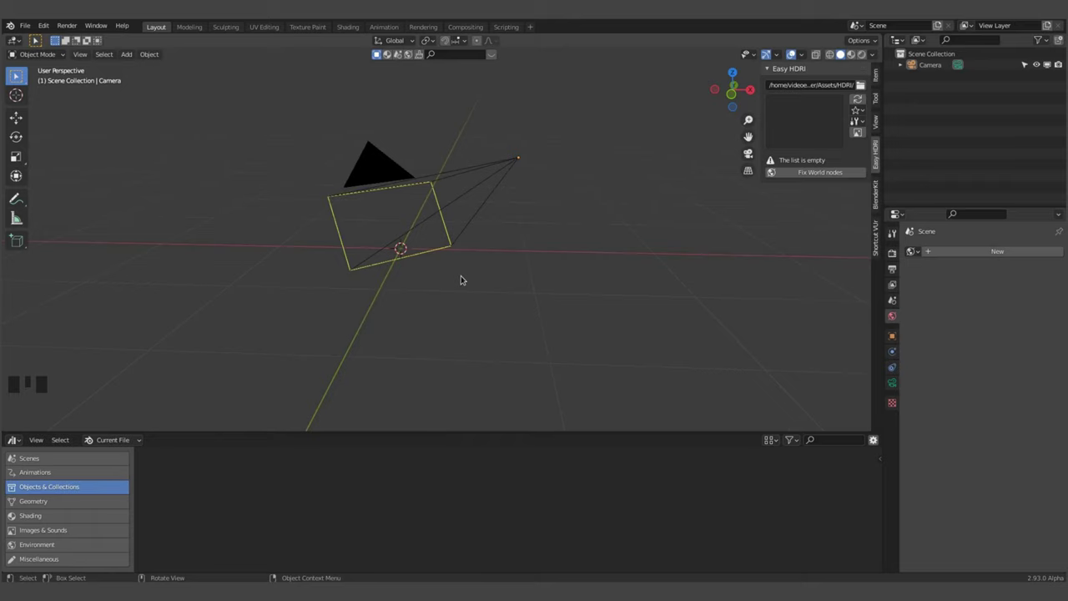
key("KP_1")
key("KP_3")
key("KP_7")
key("KP_9")
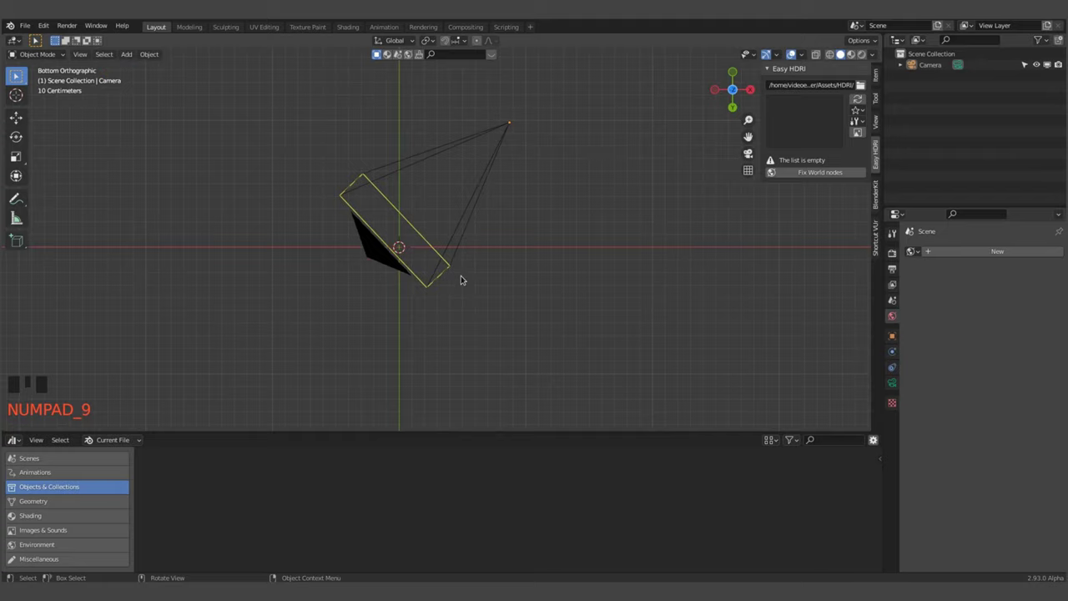
key("KP_2")
key("KP_2")
key("KP_2")
key("KP_2")
key("KP_2")
key("KP_4")
key("KP_4")
key("KP_4")
key("KP_4")
key("KP_4")
key("KP_4")
key("KP_4")
key("KP_6")
key("KP_6")
key("KP_6")
key("KP_6")
key("KP_6")
key("KP_6")
key("KP_8")
key("KP_8")
key("KP_8")
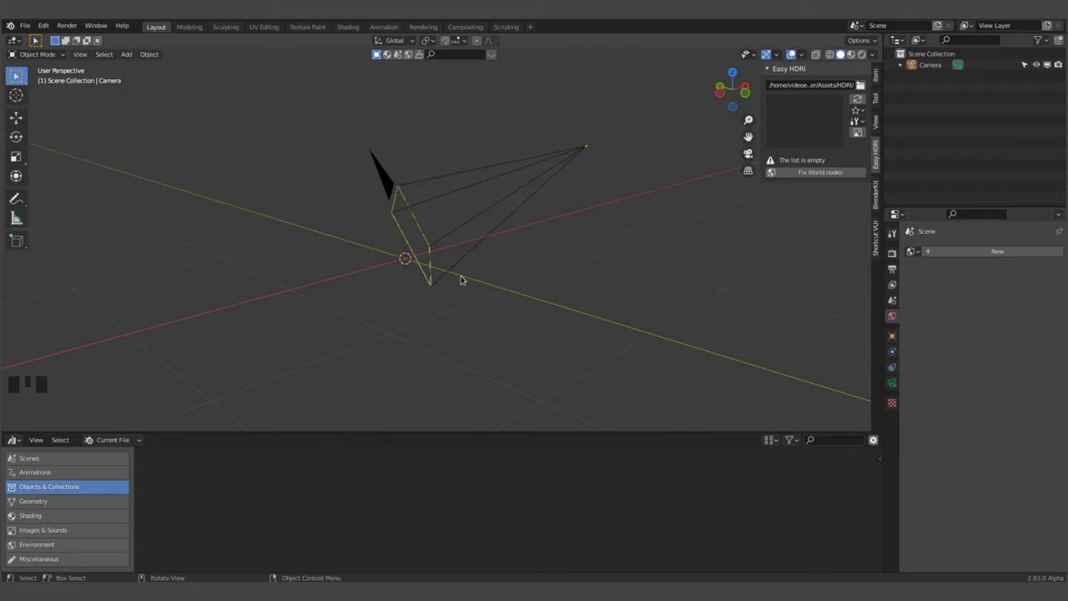
key("KP_5")
key("KP_5")
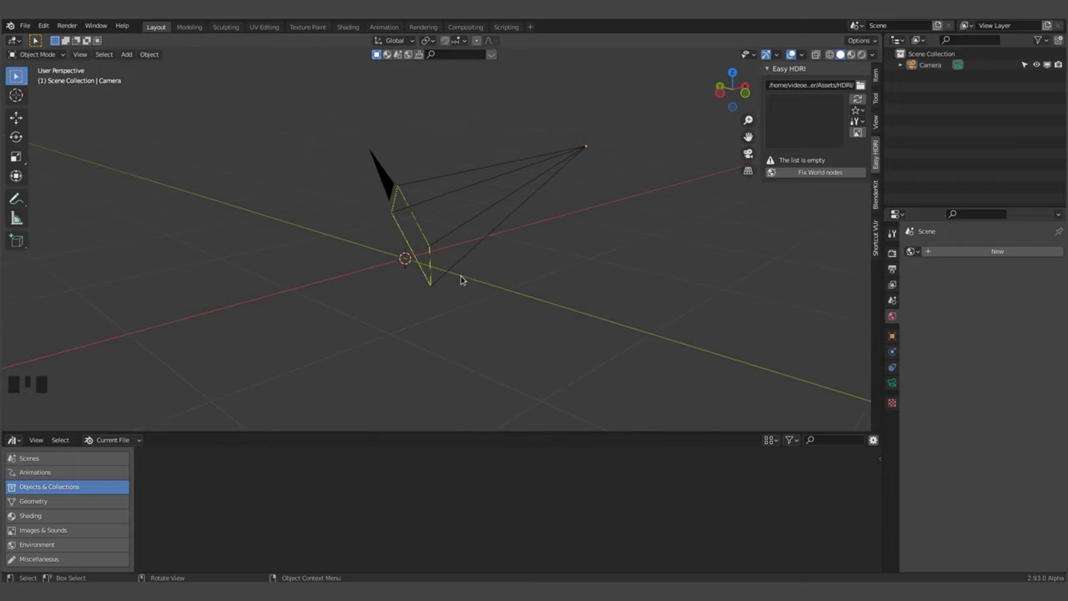
- Look through the camera with Numpad 0, then leave the camera view again
key("KP_0")
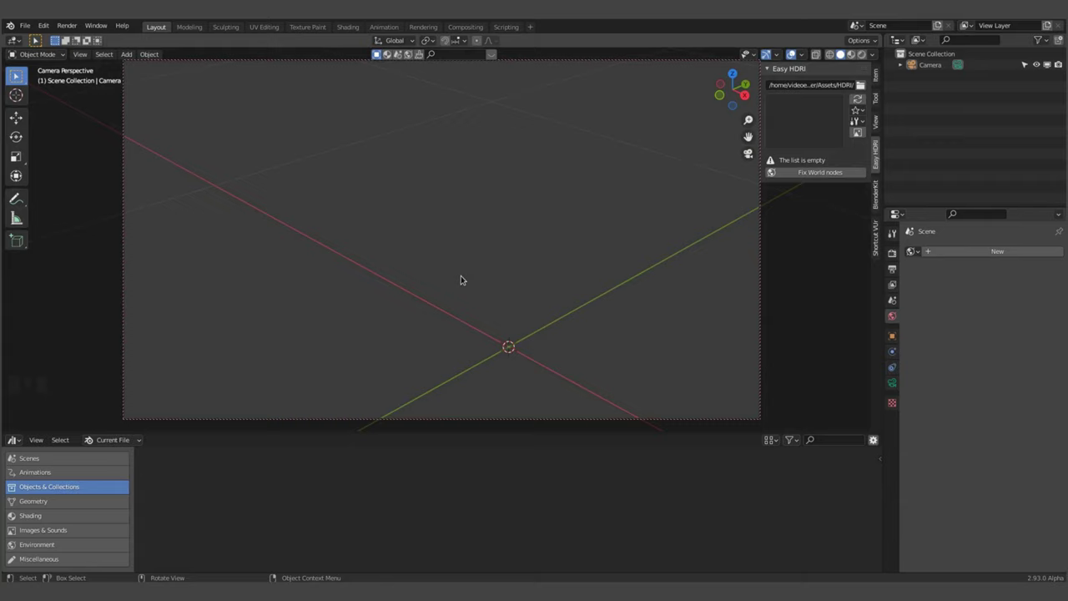
key("KP_0")
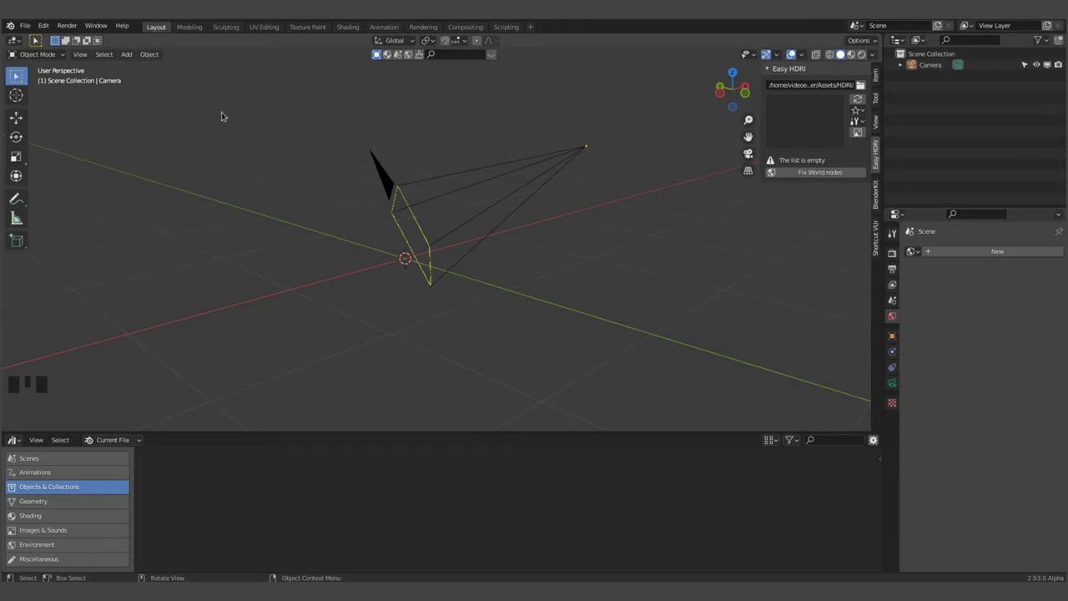
- Import the lamp model file so Assembly 1 sits at the origin beside the camera
left_click_drag(50, 29, 83, 196)
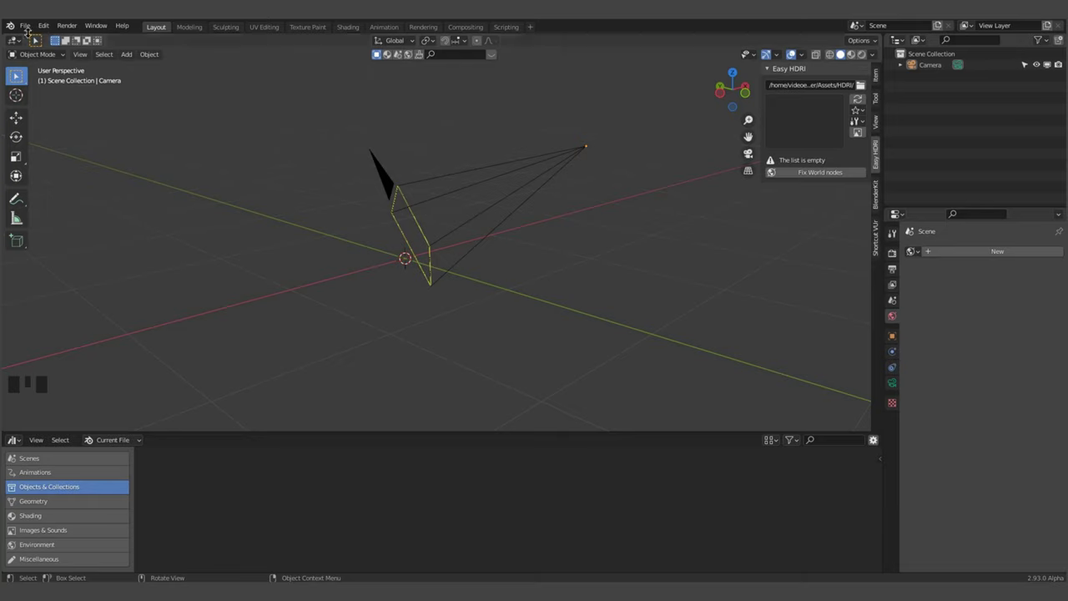
left_click_drag(30, 30, 74, 179)
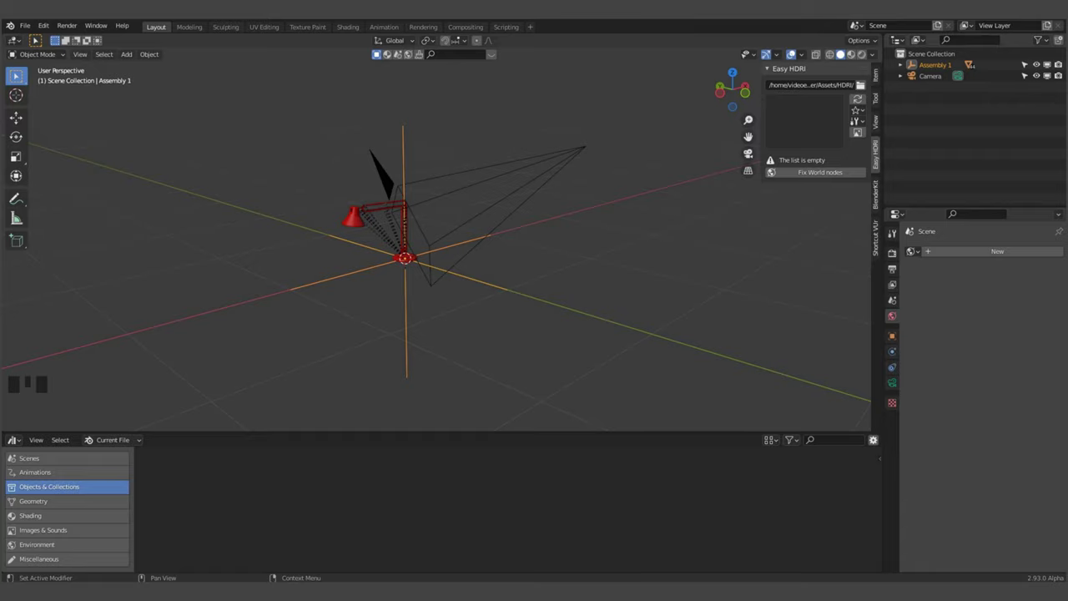
- Hide the camera in the Outliner and select the lamp Assembly 1
scroll("up", 3)
left_click(394, 359)
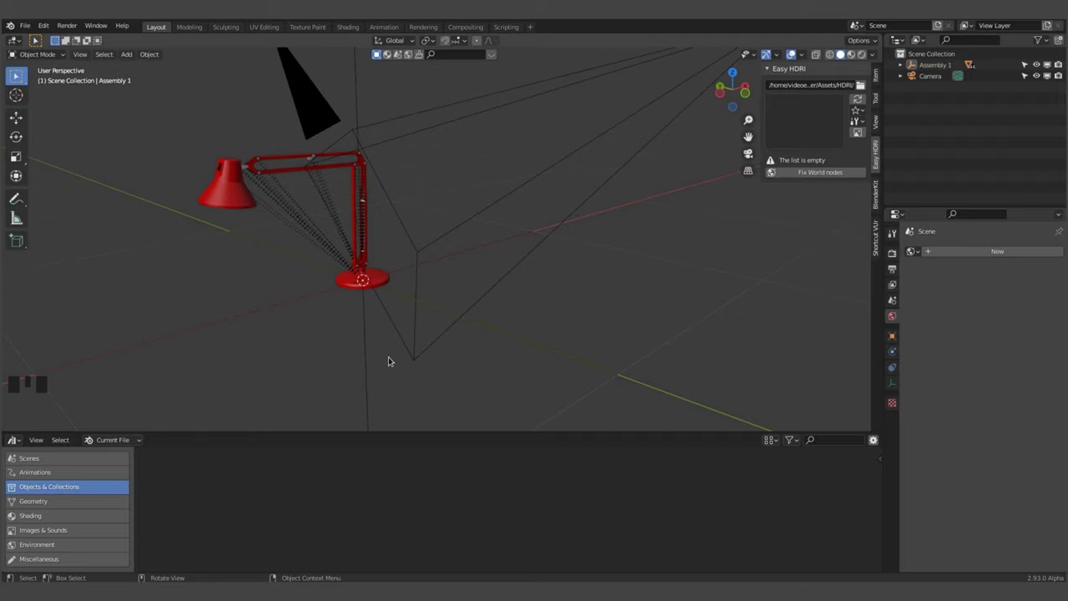
left_click(1041, 78)
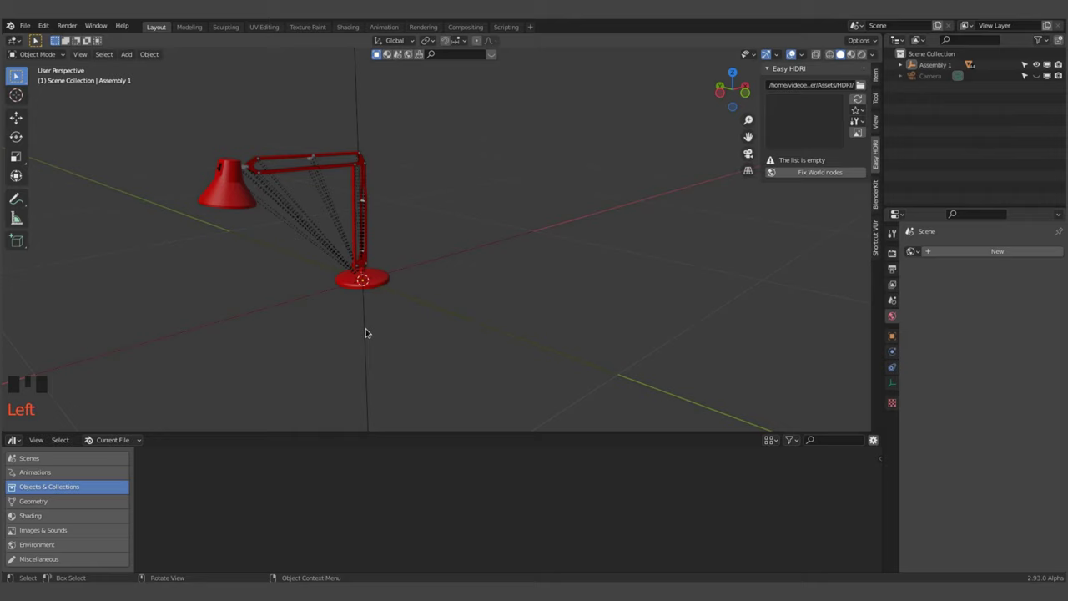
left_click(370, 331)
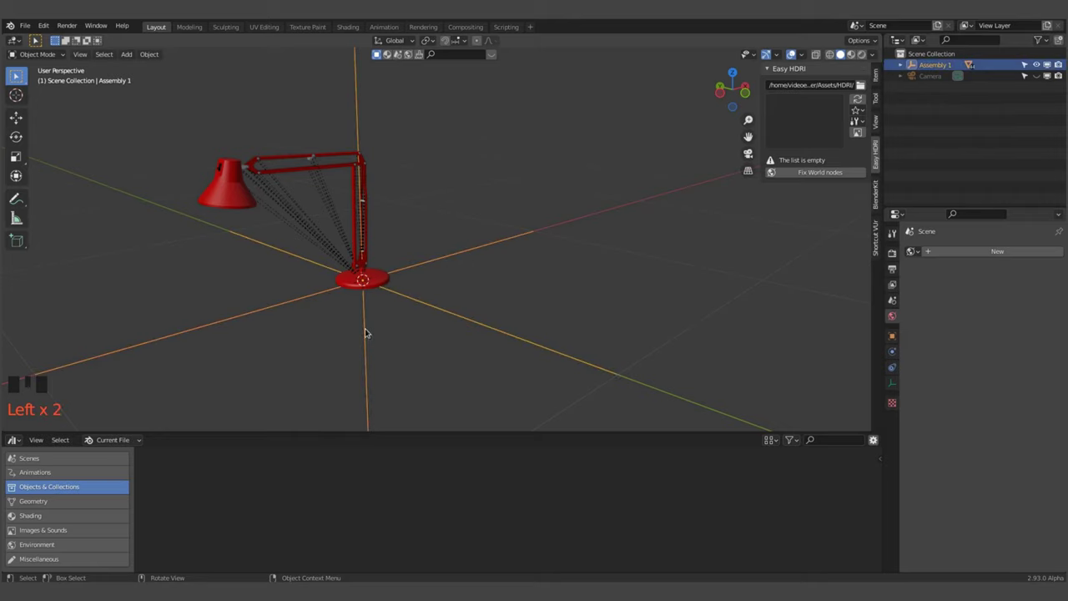
left_click_drag(21, 120, 365, 234)
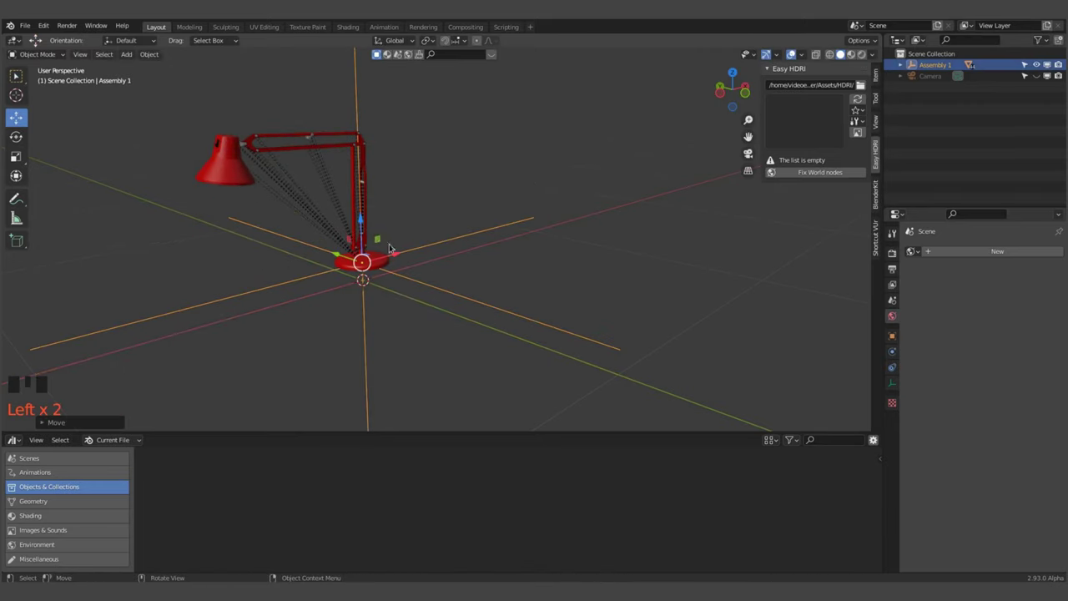
left_click(402, 254)
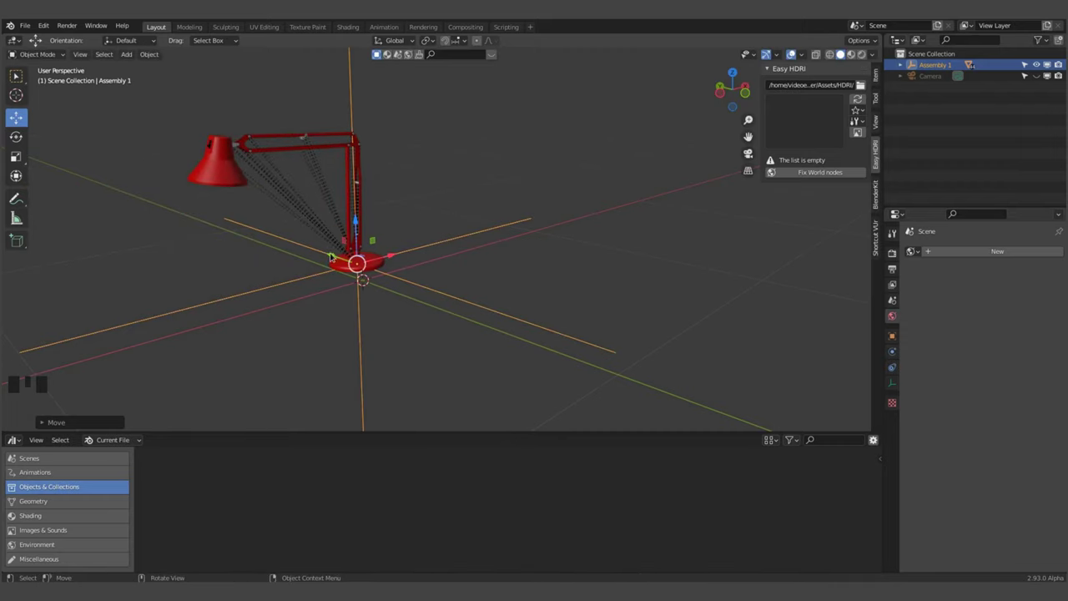
left_click(334, 258)
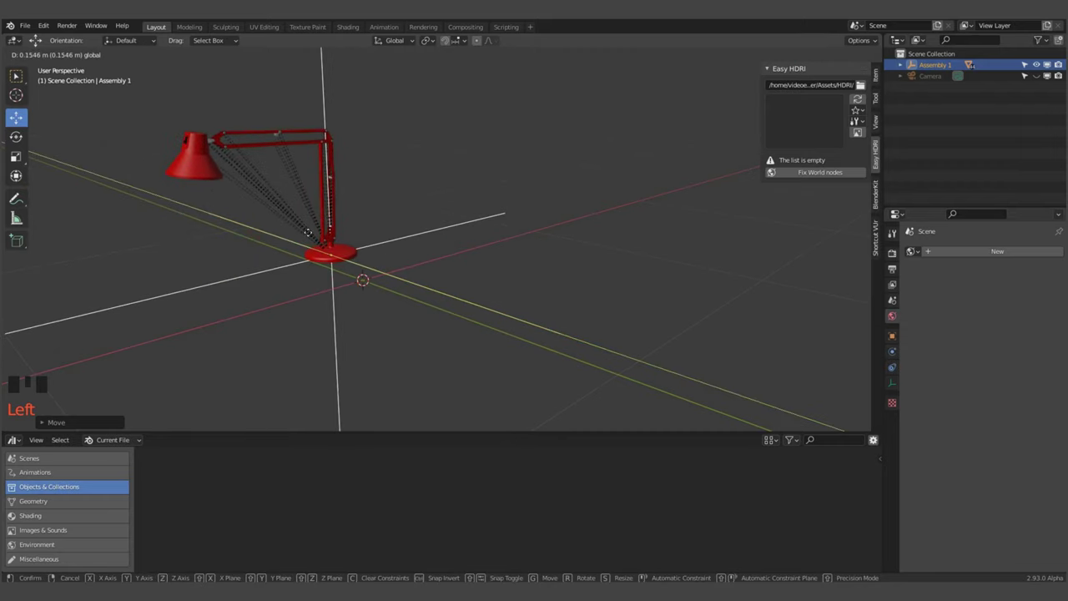
key("ctrl+z")
key("ctrl+z")
key("ctrl+z")
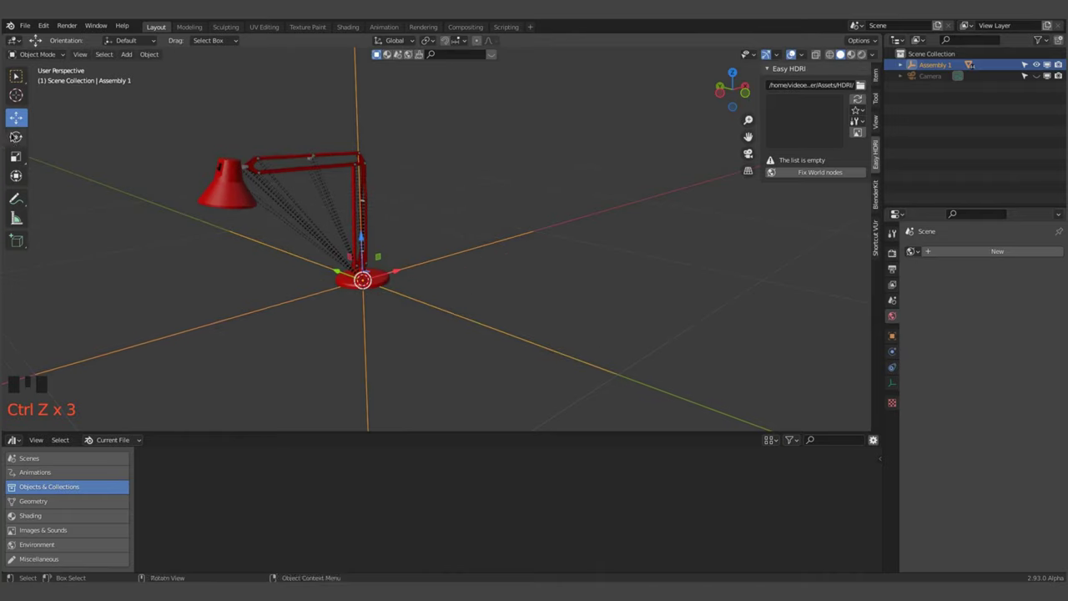
left_click_drag(15, 139, 390, 272)
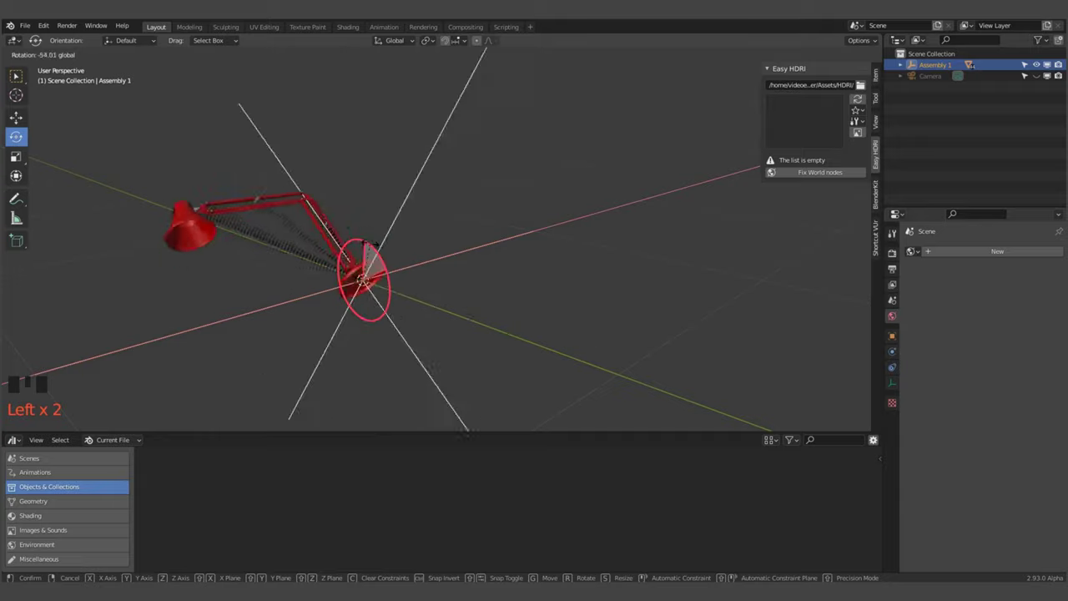
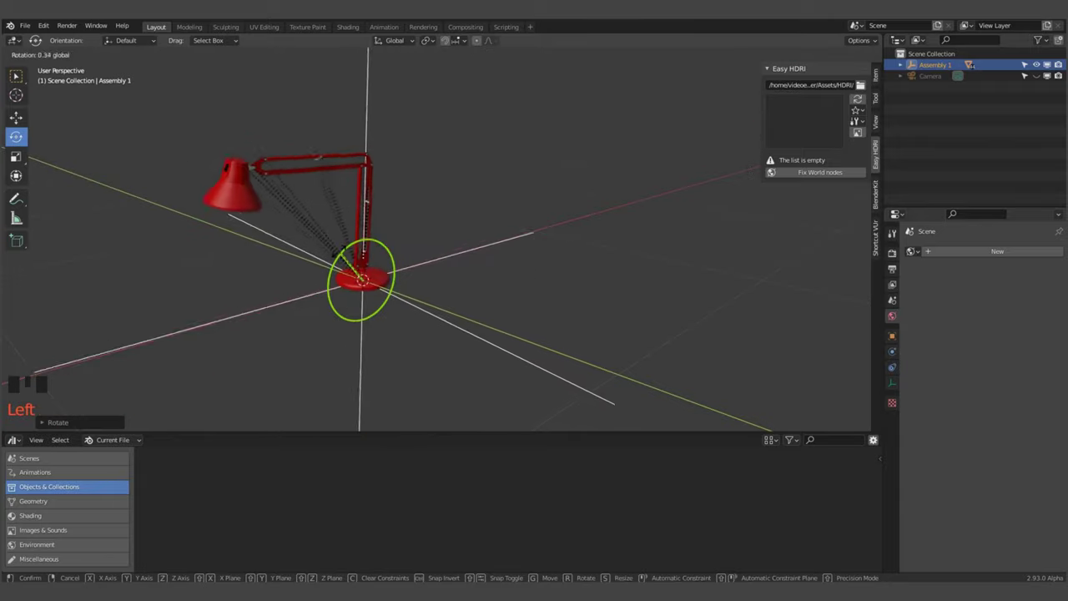
left_click(357, 294)
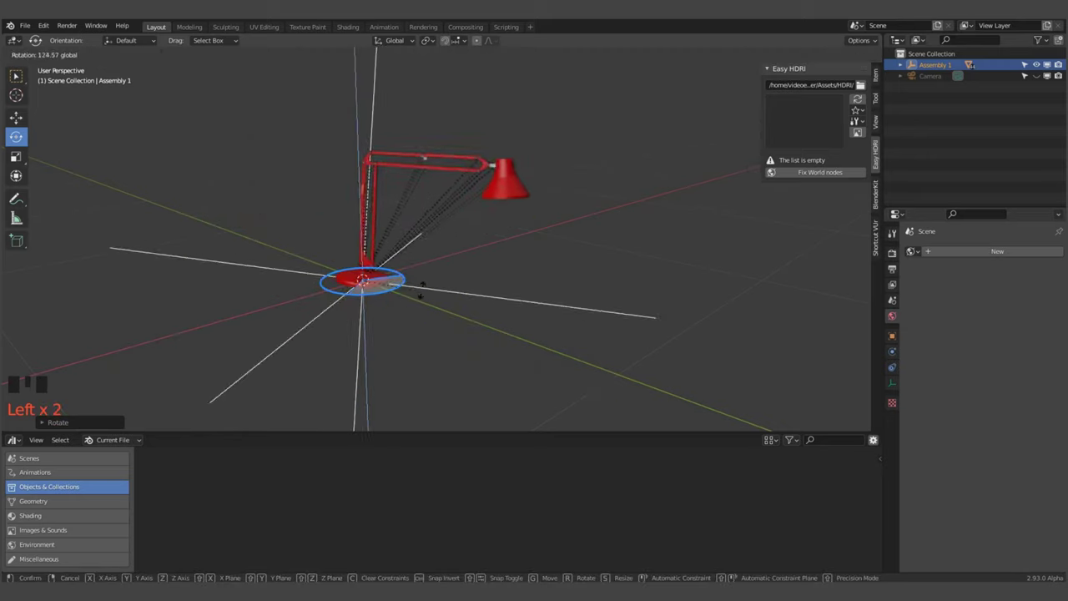
key("ctrl+z")
key("ctrl+z")
key("ctrl+z")
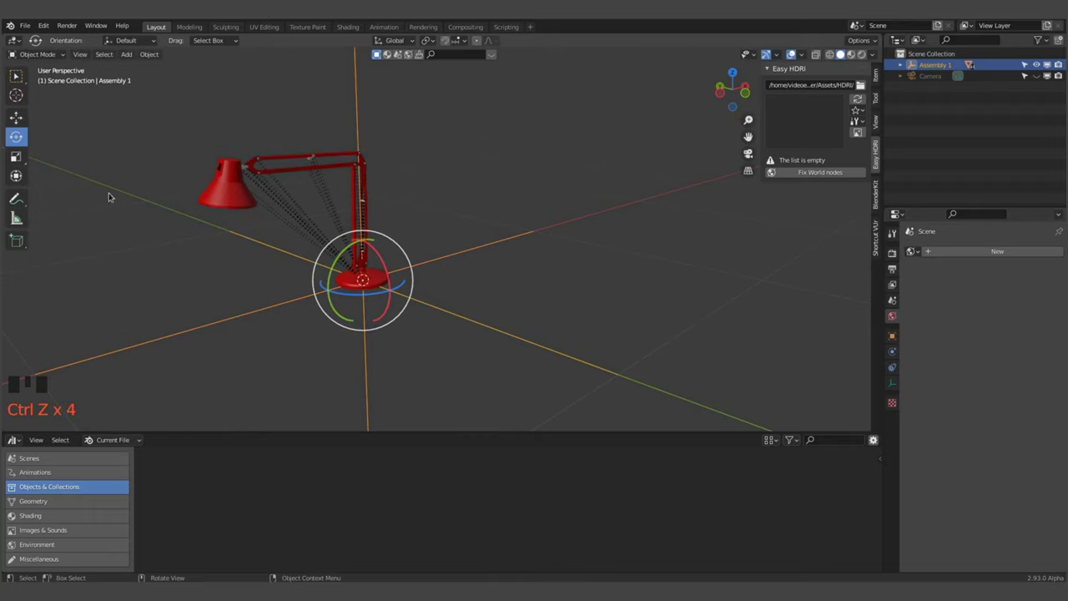
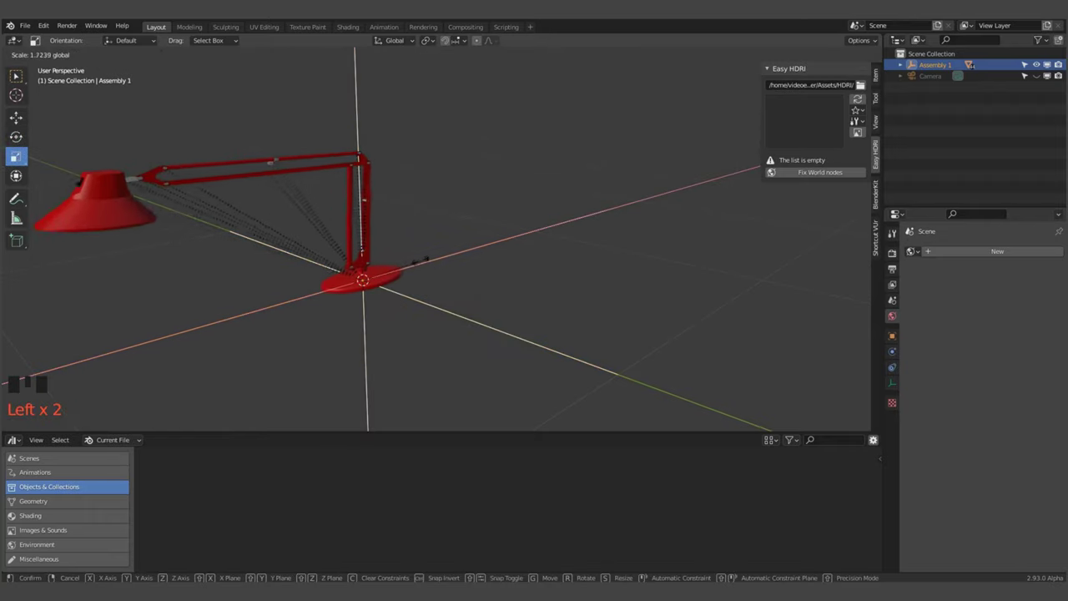
- Undo an accidental resize so the lamp returns to its original size
left_click(342, 273)
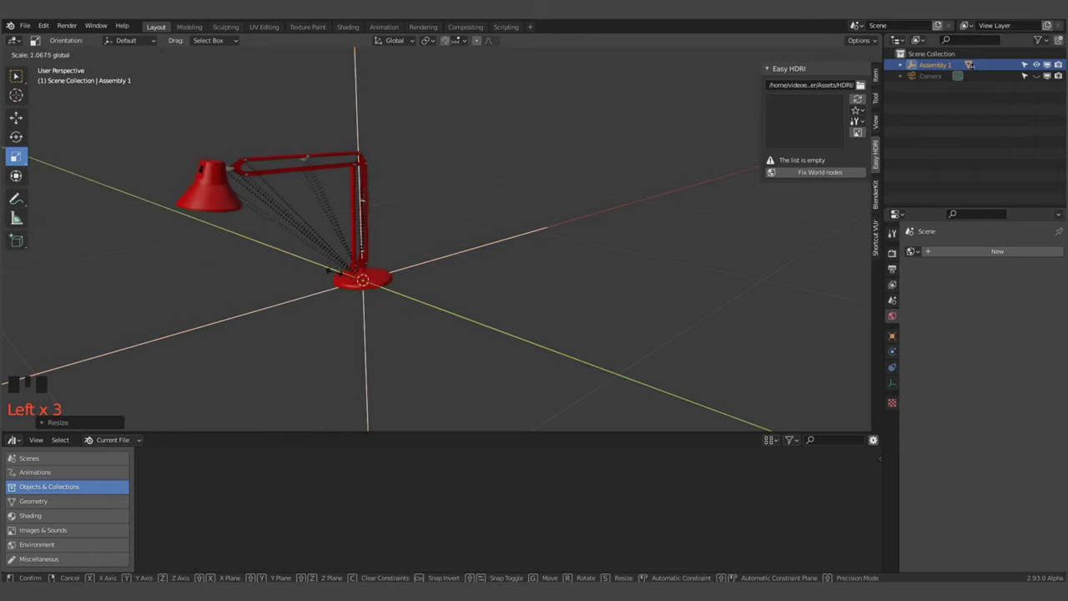
left_click(368, 238)
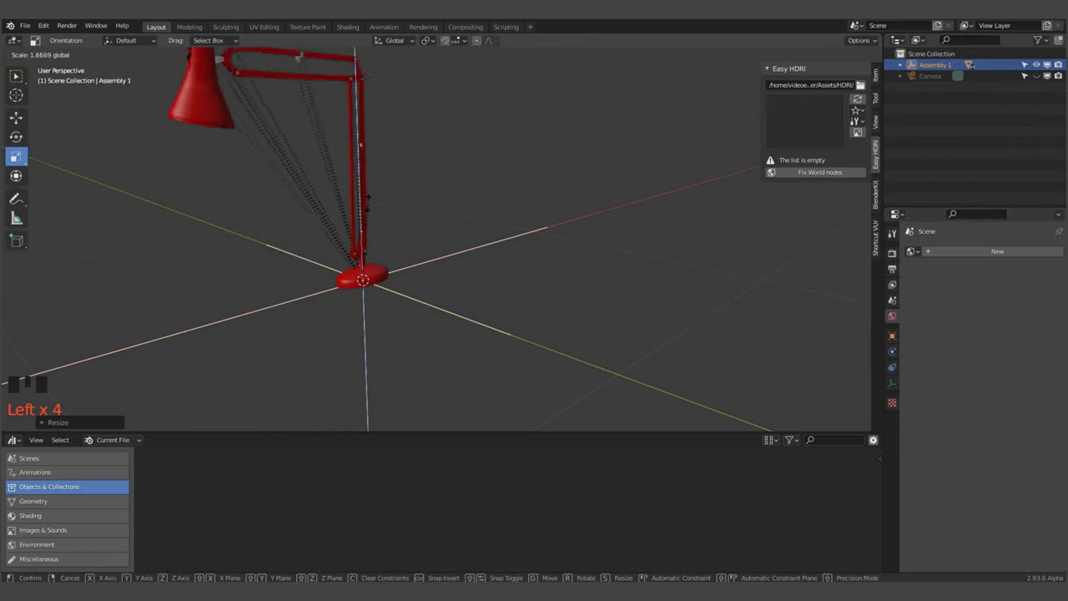
key("ctrl+z")
key("ctrl+z")
key("ctrl+z")
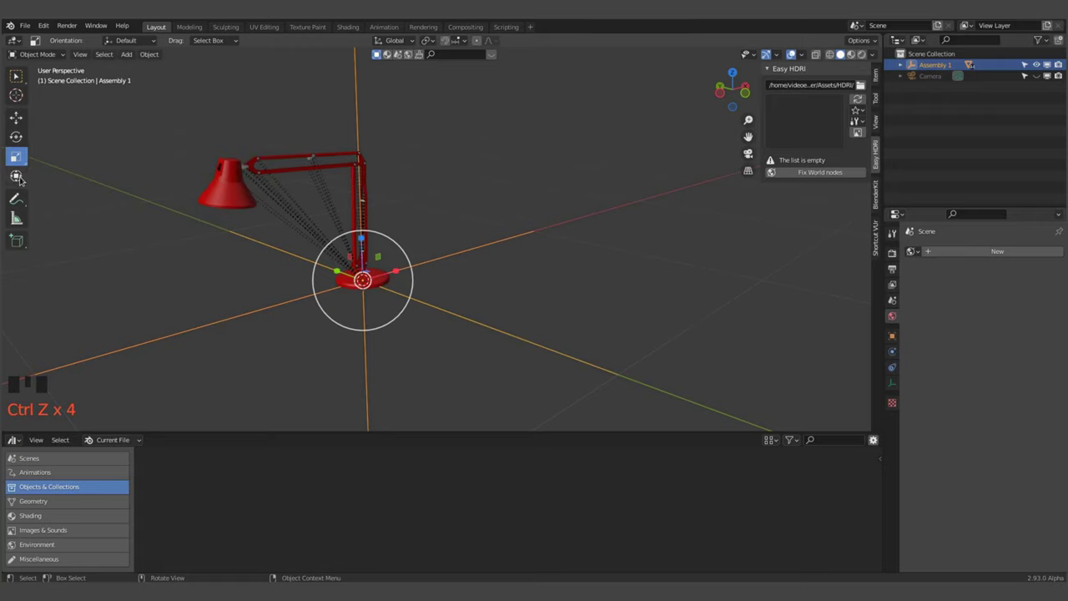
- Rotate the lamp about 88 degrees around its vertical axis and save the project as Table Lamp.blend
left_click(21, 181)
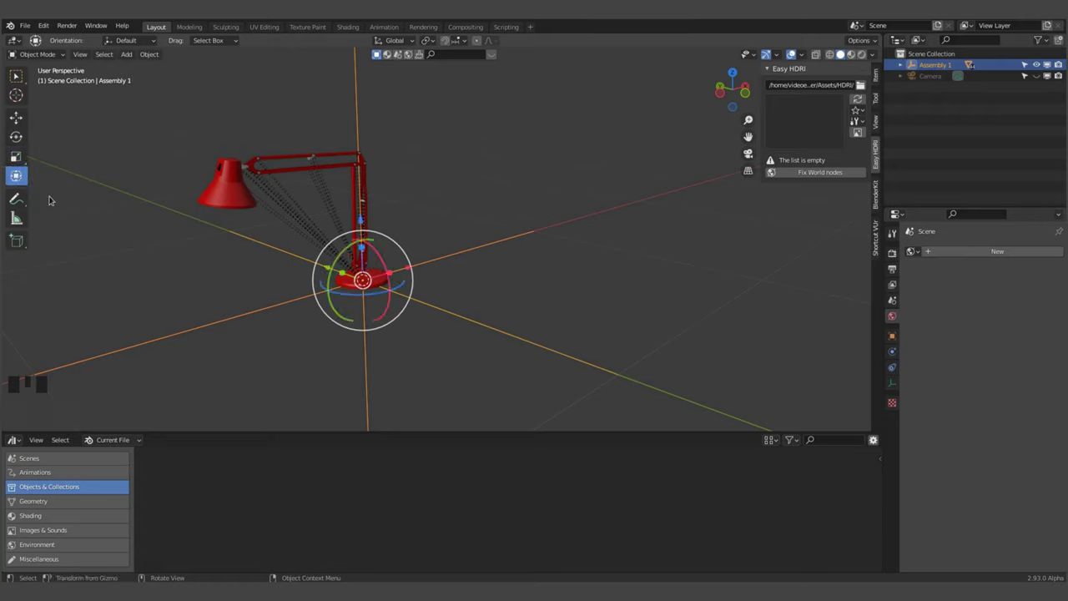
left_click(371, 296)
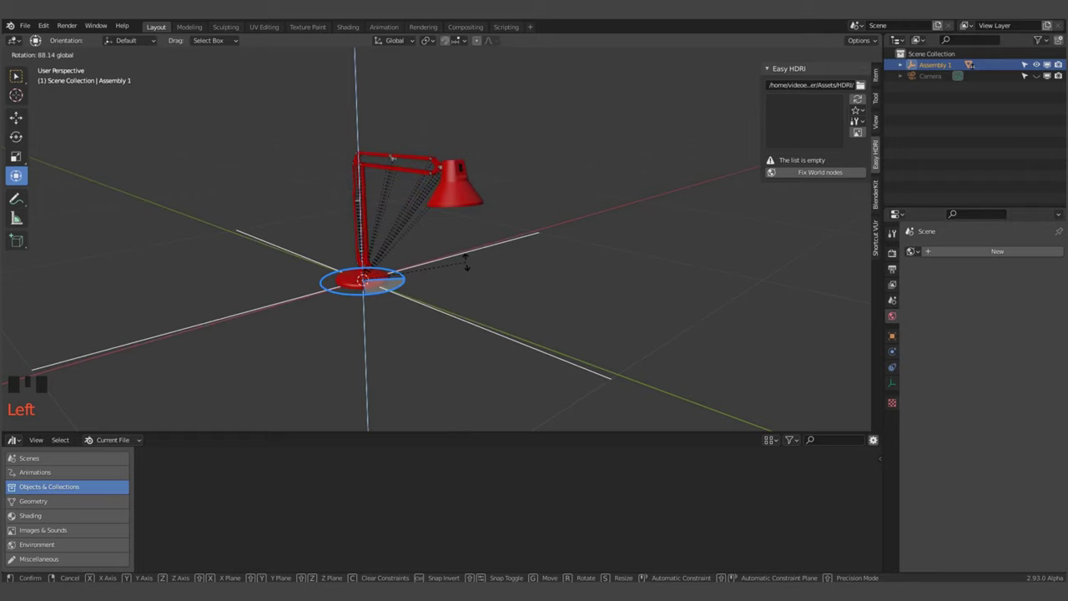
left_click_drag(606, 299, 505, 293)
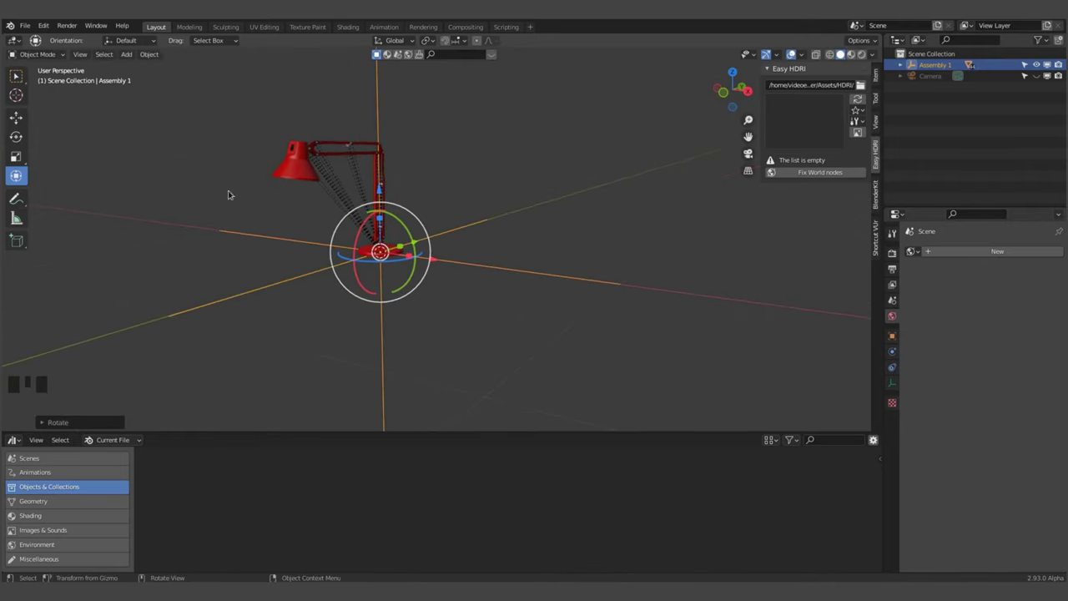
left_click_drag(17, 83, 534, 343)
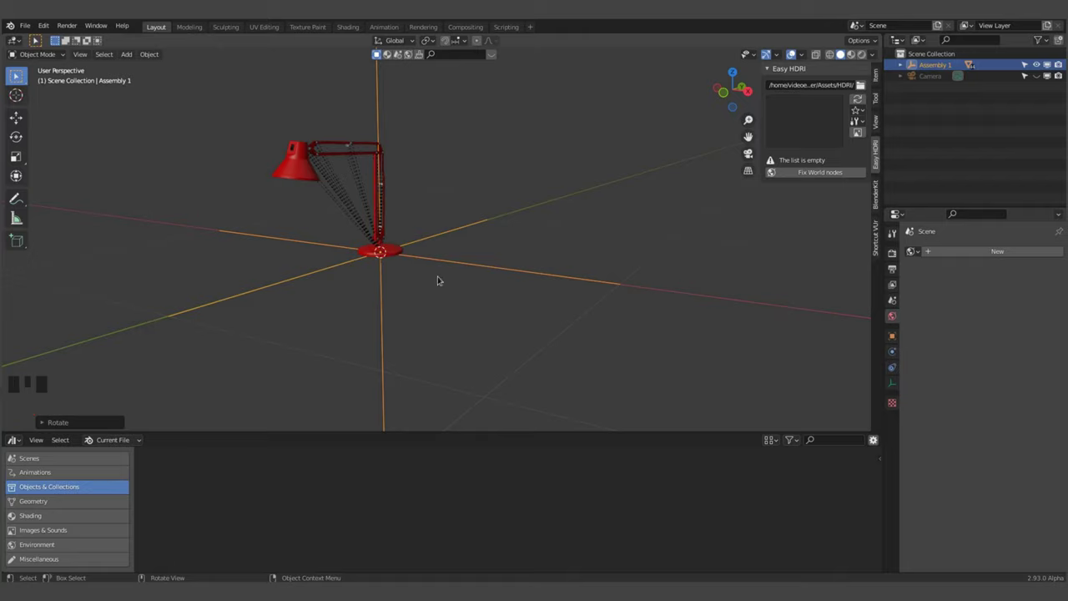
left_click_drag(25, 30, 56, 101)
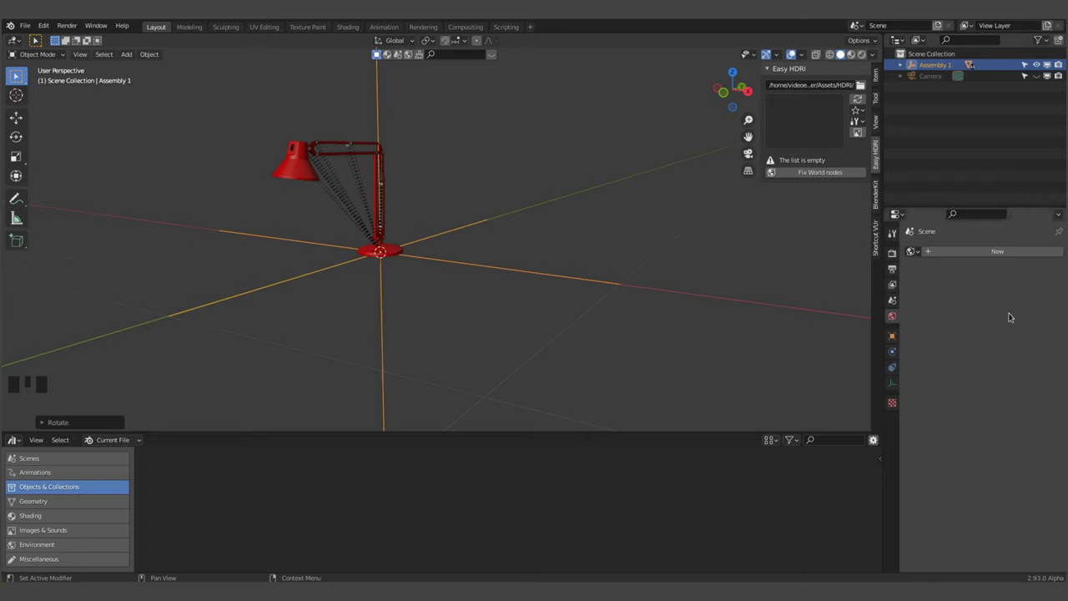
left_click_drag(129, 441, 121, 521)
- Apply the Blue_Clearcoat material asset to the lamp shade
left_click(41, 518)
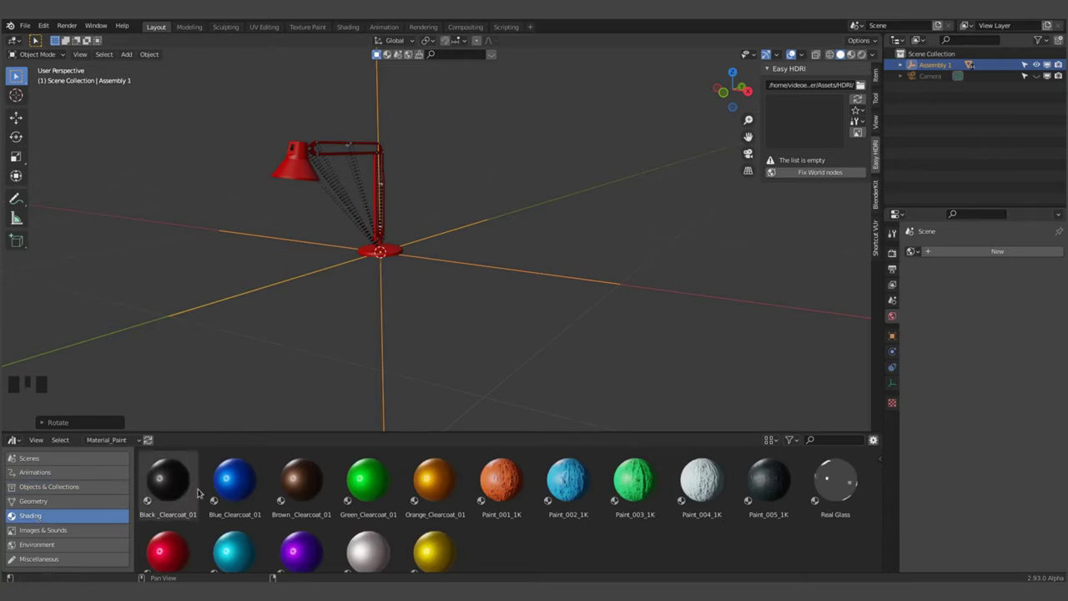
left_click_drag(238, 483, 304, 171)
left_click_drag(342, 242, 329, 169)
scroll("up", 3)
left_click_drag(359, 154, 512, 285)
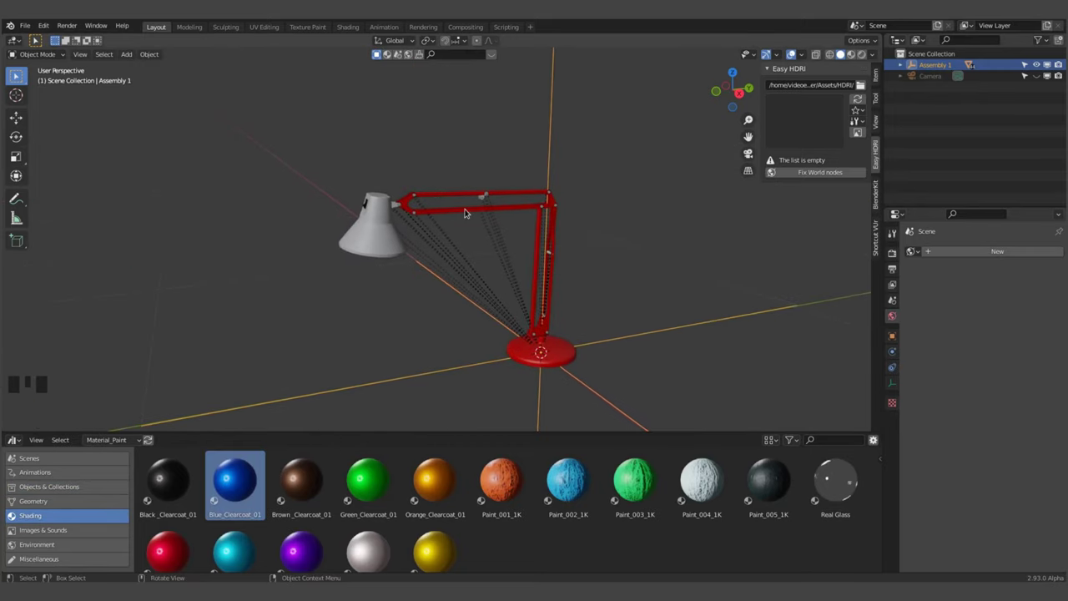
- Select the arms and base with the shade active and link the shade's material to them (Ctrl+L)
left_click(469, 211)
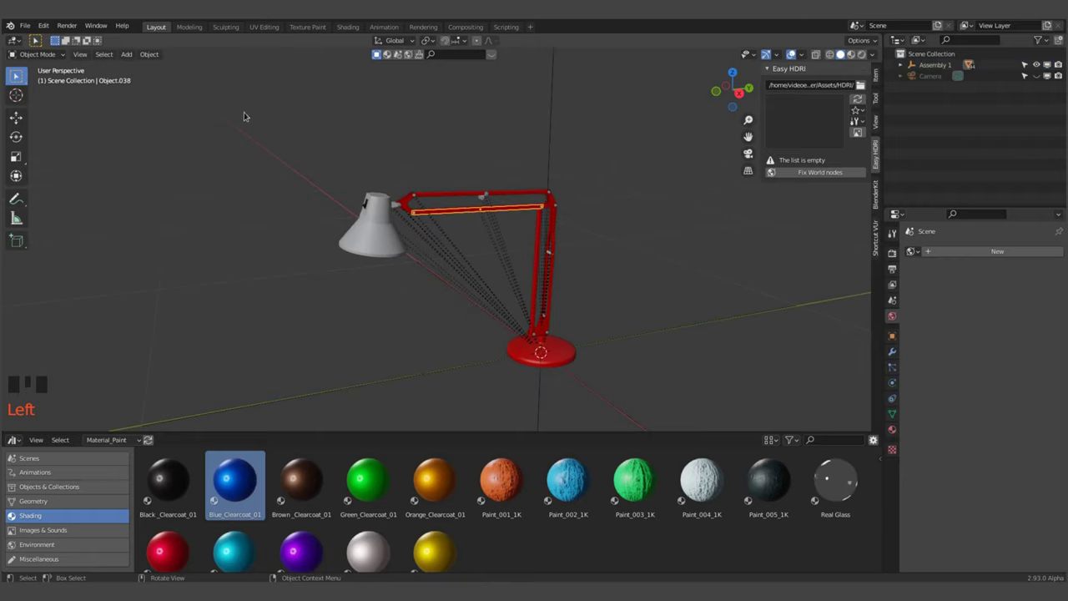
left_click_drag(111, 54, 175, 210)
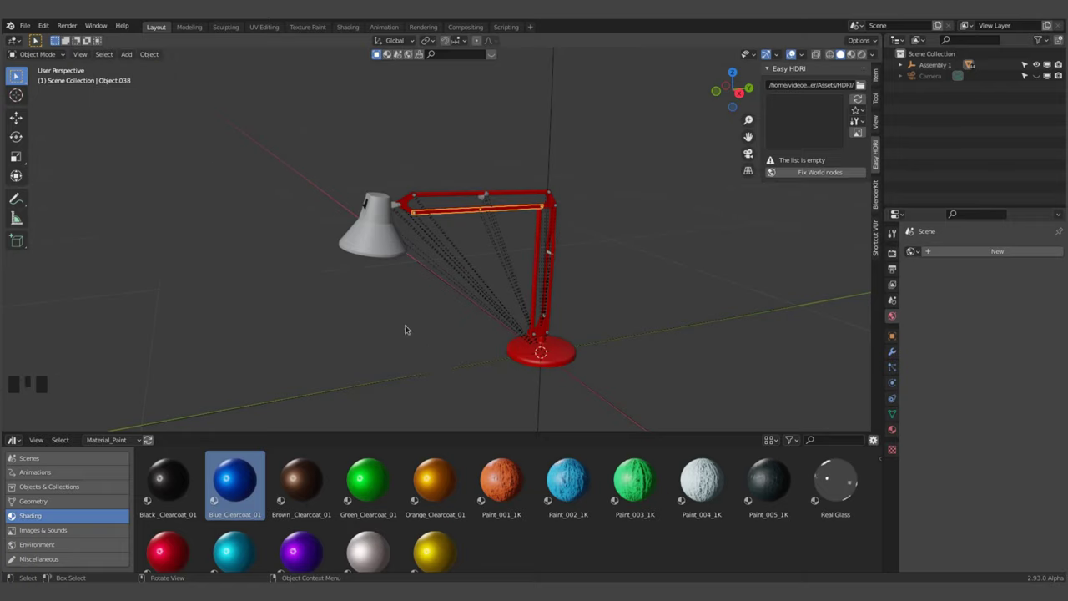
key("shift+l")
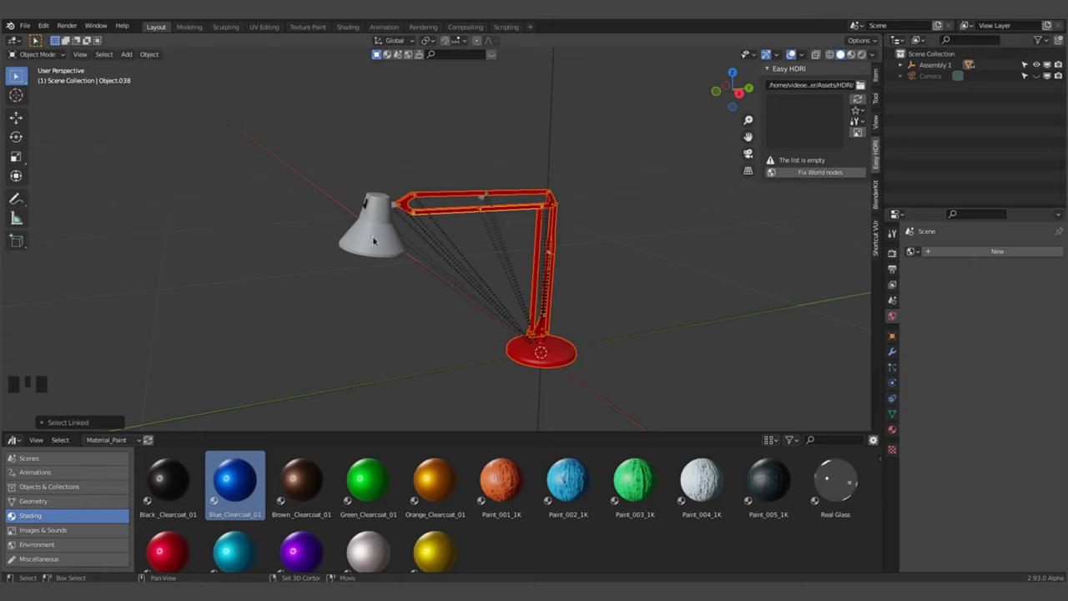
left_click(378, 239)
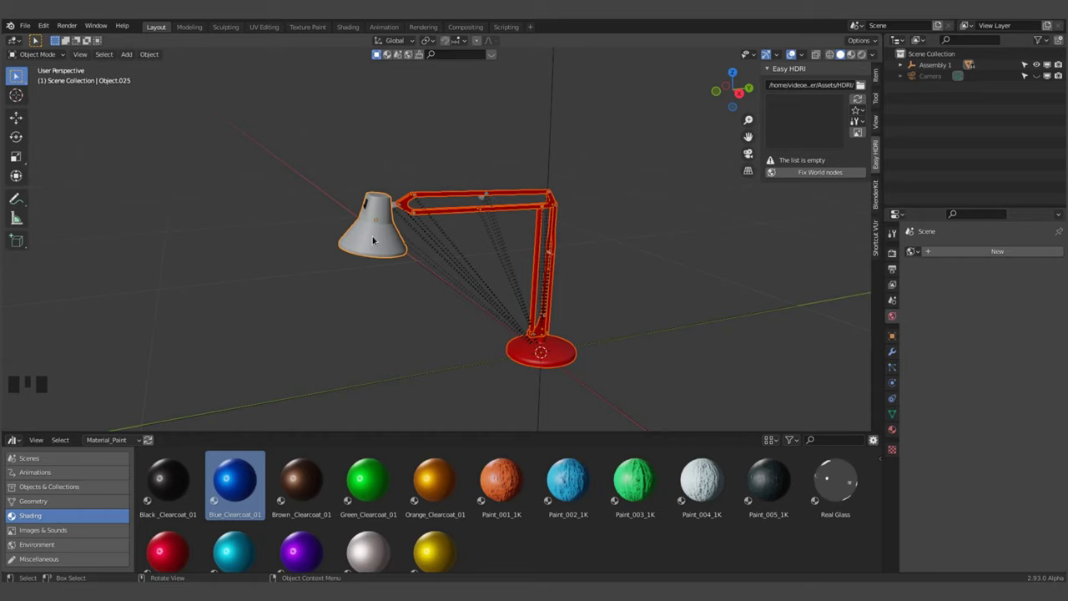
key("ctrl+l")
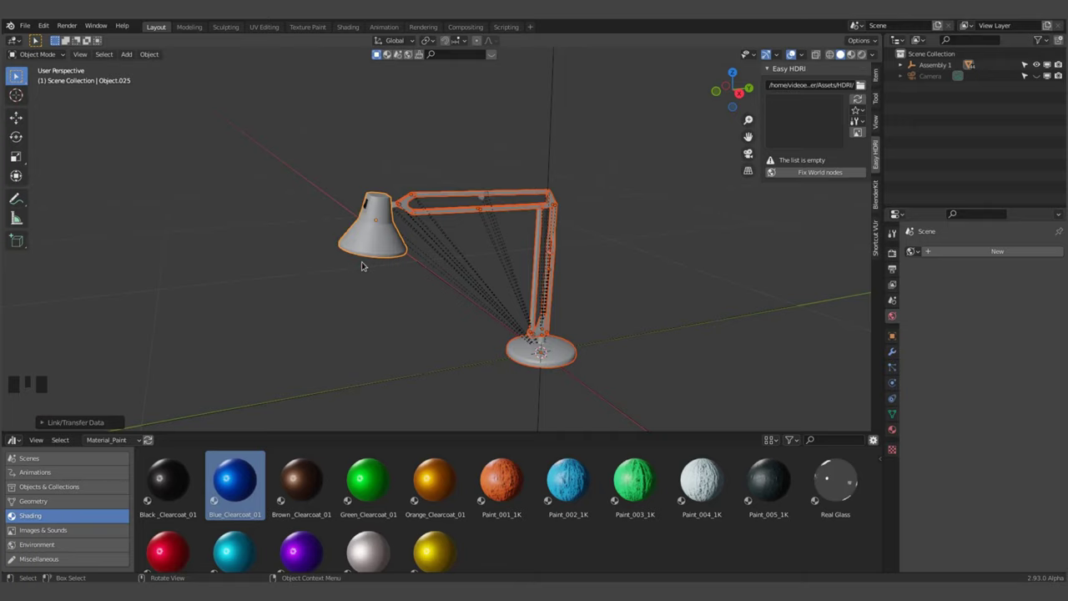
- Hide the blue body parts and give one joint piece the pale material
key("h")
left_click_drag(394, 190, 422, 119)
scroll("down", 3)
left_click_drag(419, 128, 372, 557)
left_click_drag(372, 554, 417, 236)
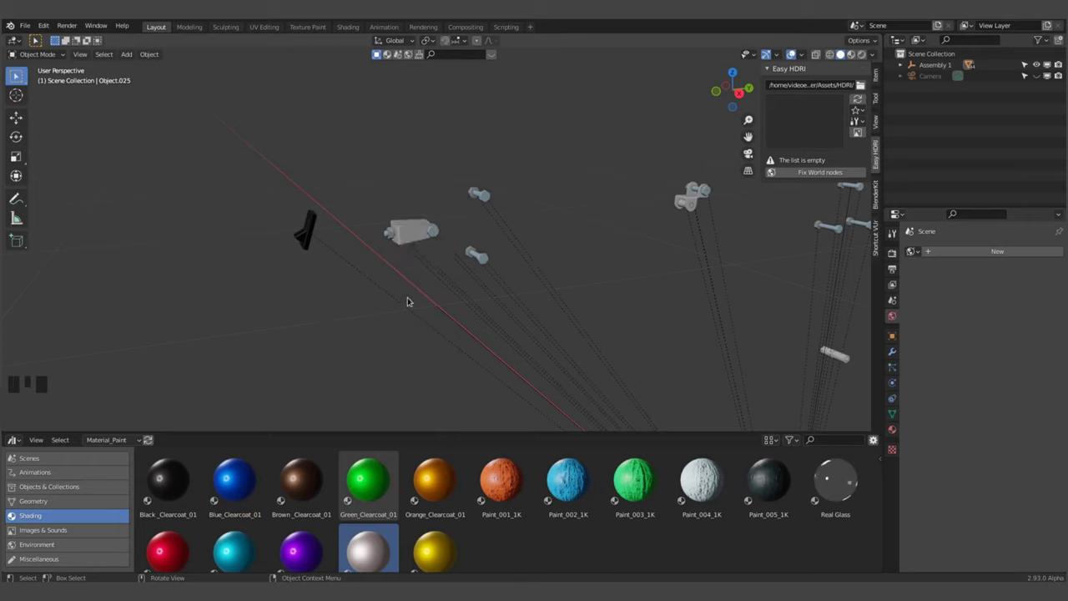
- Select all joint pieces with the pale one active and link its material to them
left_click_drag(411, 299, 320, 417)
left_click_drag(320, 416, 345, 402)
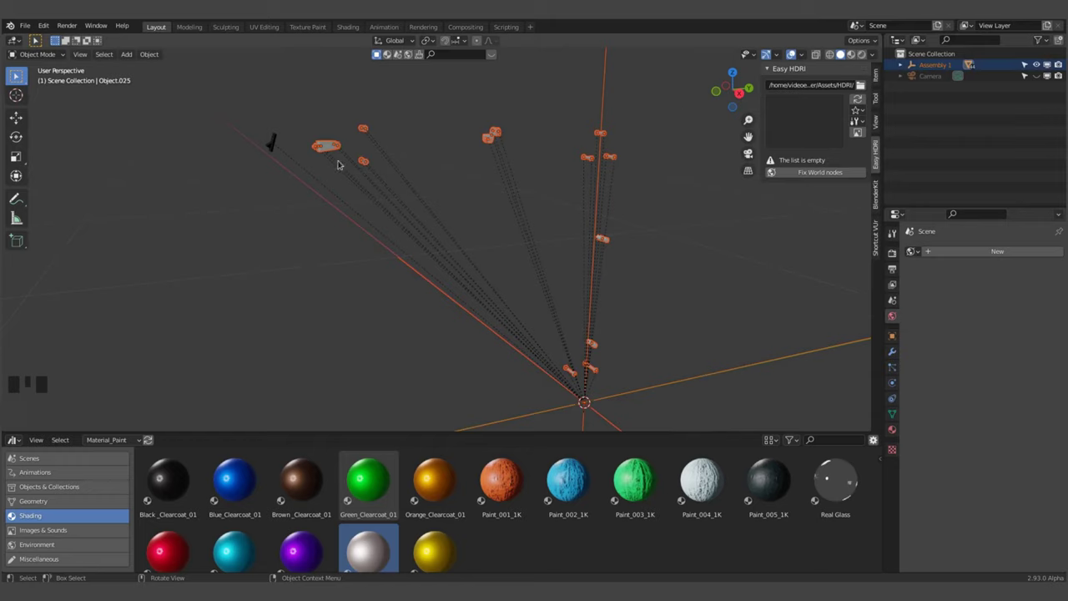
left_click(333, 149)
left_click(334, 149)
left_click(333, 149)
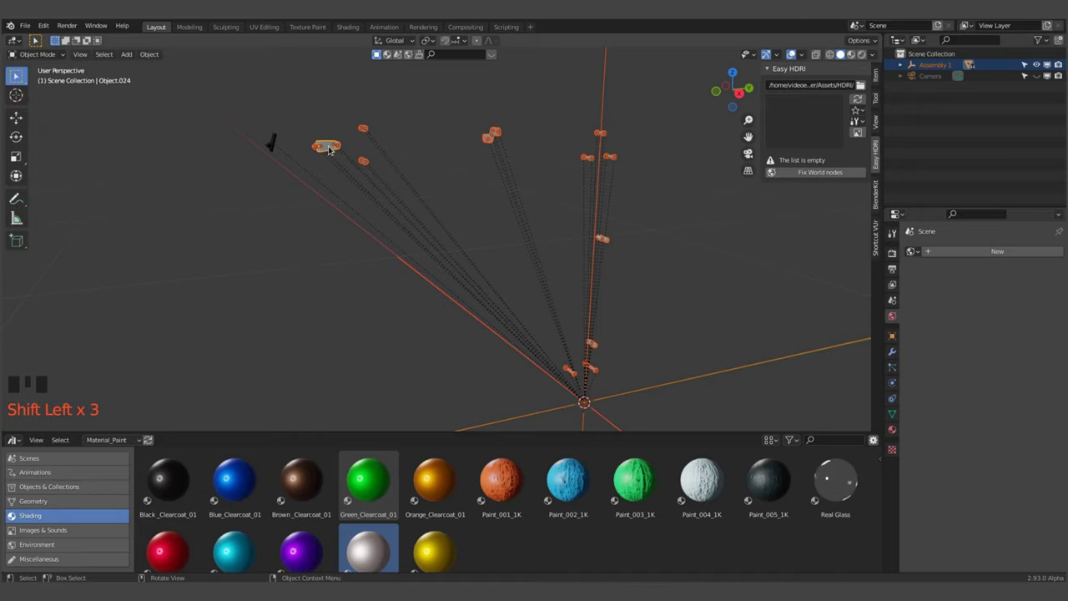
key("ctrl+l")
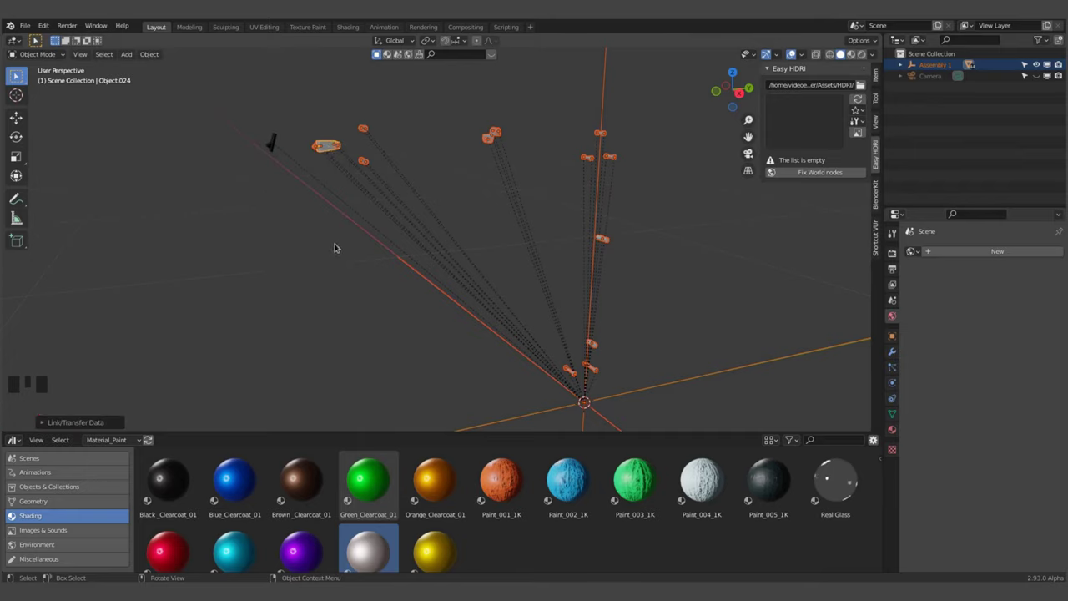
- Hide the joints and give the small switch piece the Black_Clearcoat material
key("h")
left_click_drag(308, 154, 174, 480)
left_click_drag(174, 480, 219, 192)
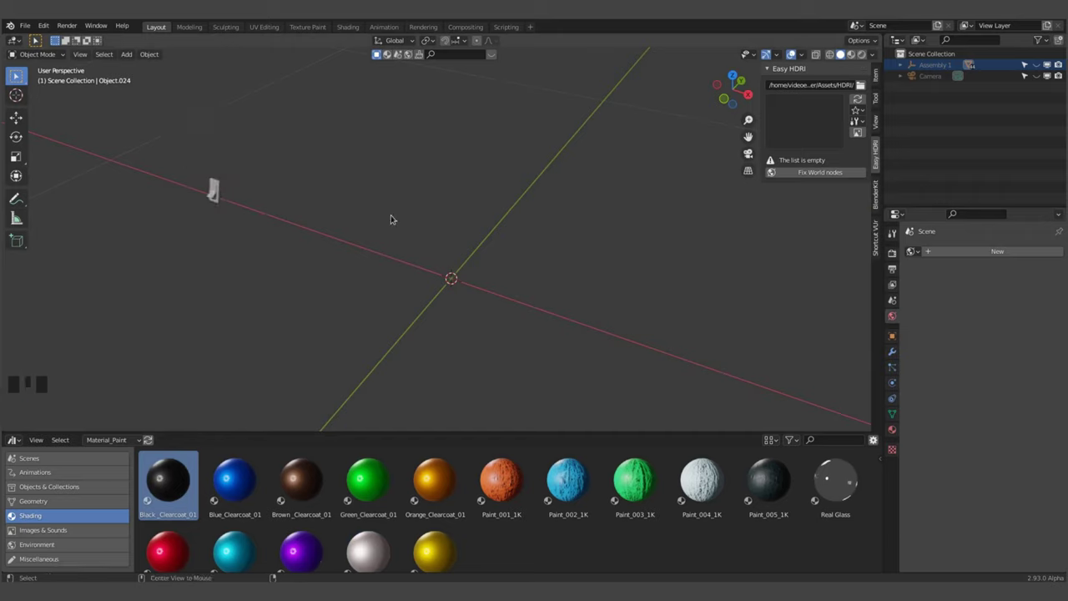
key("alt+h")
scroll("down", 3)
left_click(517, 391)
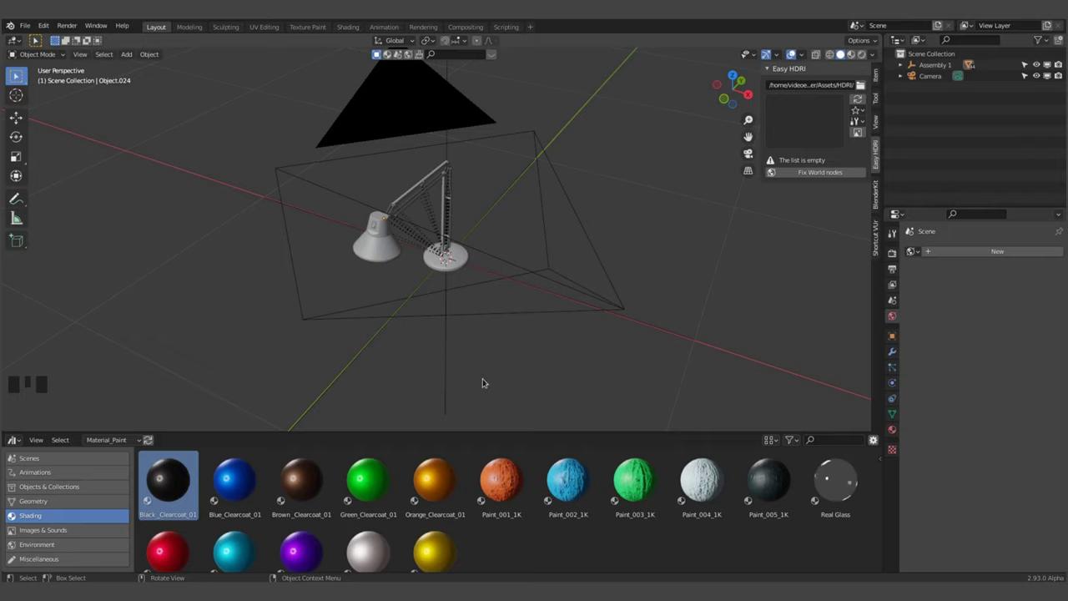
left_click_drag(125, 440, 118, 485)
- Add the Angle plane_03 floor from the asset library and move it to the origin under the lamp
left_click(56, 488)
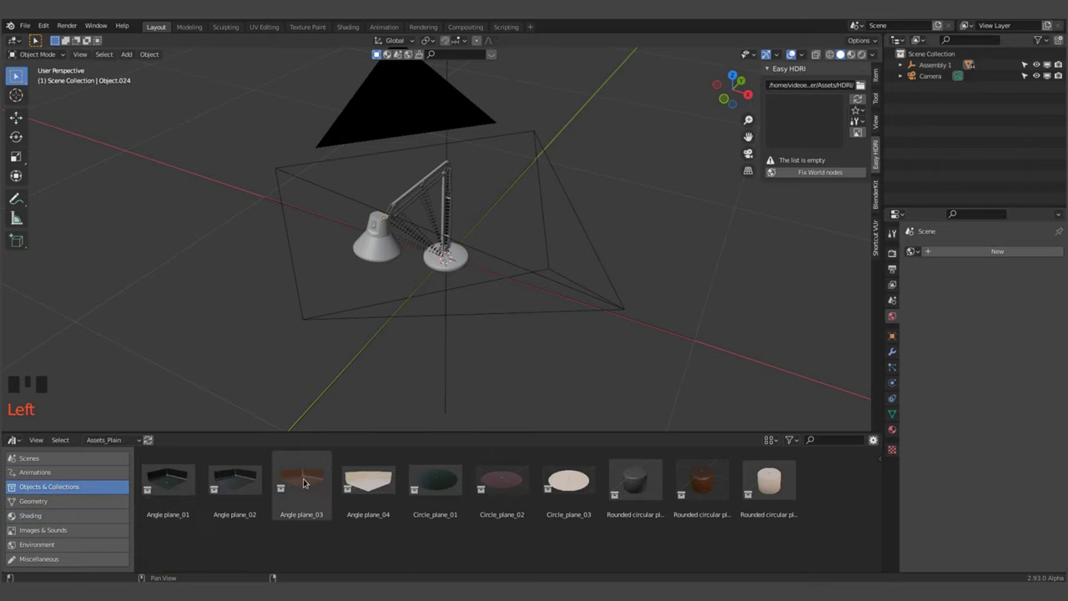
left_click_drag(309, 481, 237, 301)
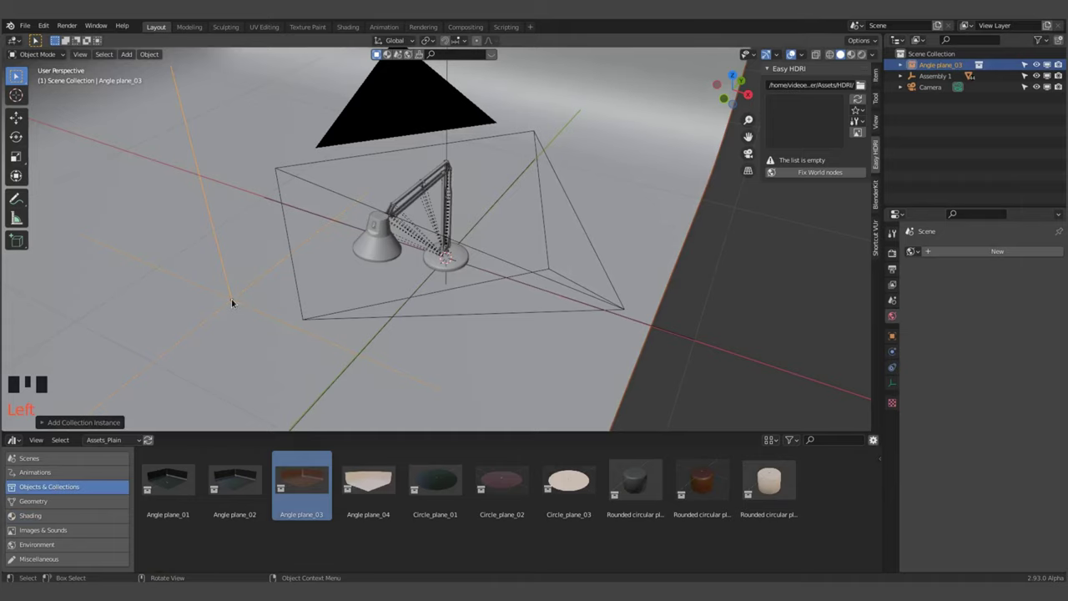
key("shift+s")
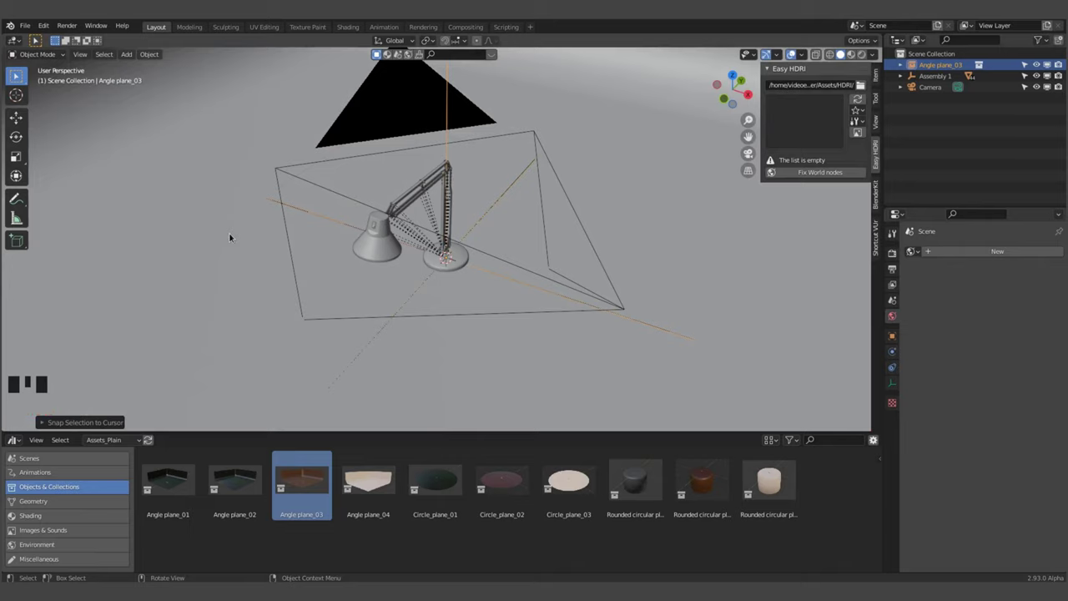
- Add Light Scene 02 from Assets_Lights, centre it on the origin and view through the camera
left_click_drag(116, 446, 126, 499)
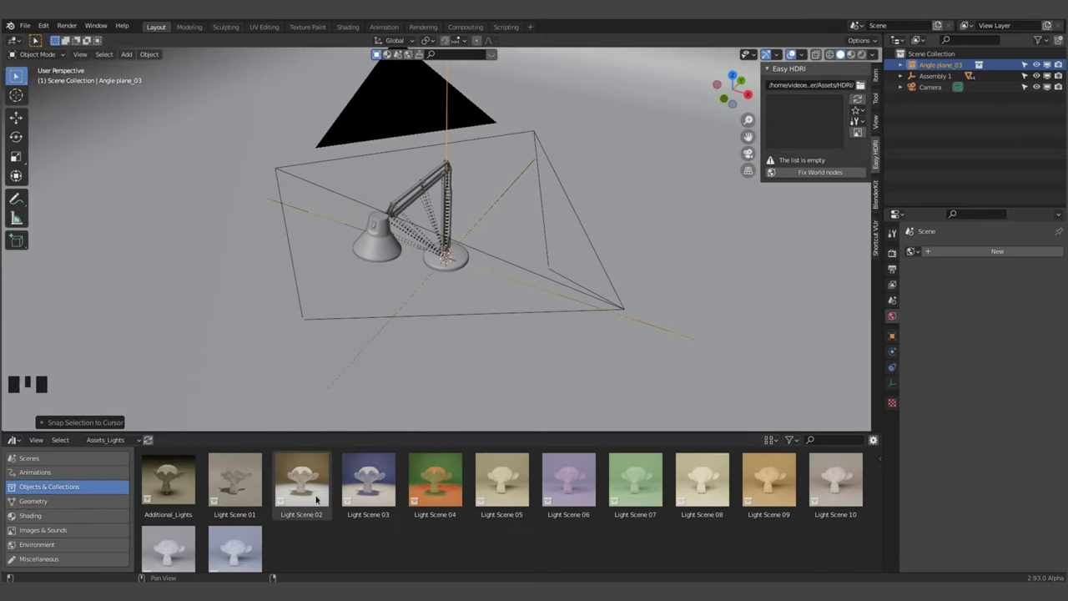
left_click_drag(310, 491, 224, 304)
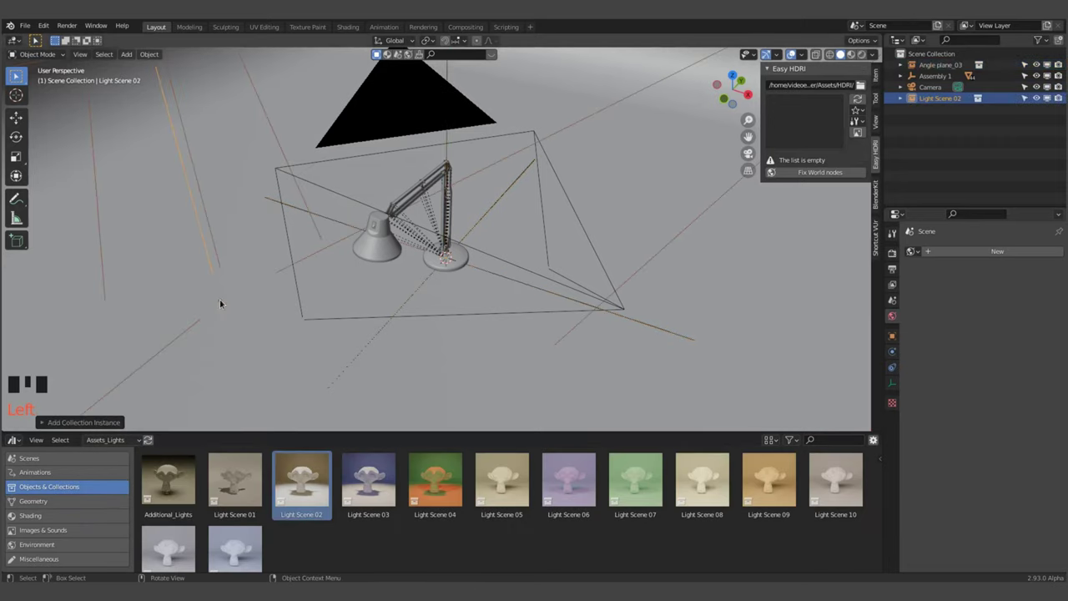
key("shift+s")
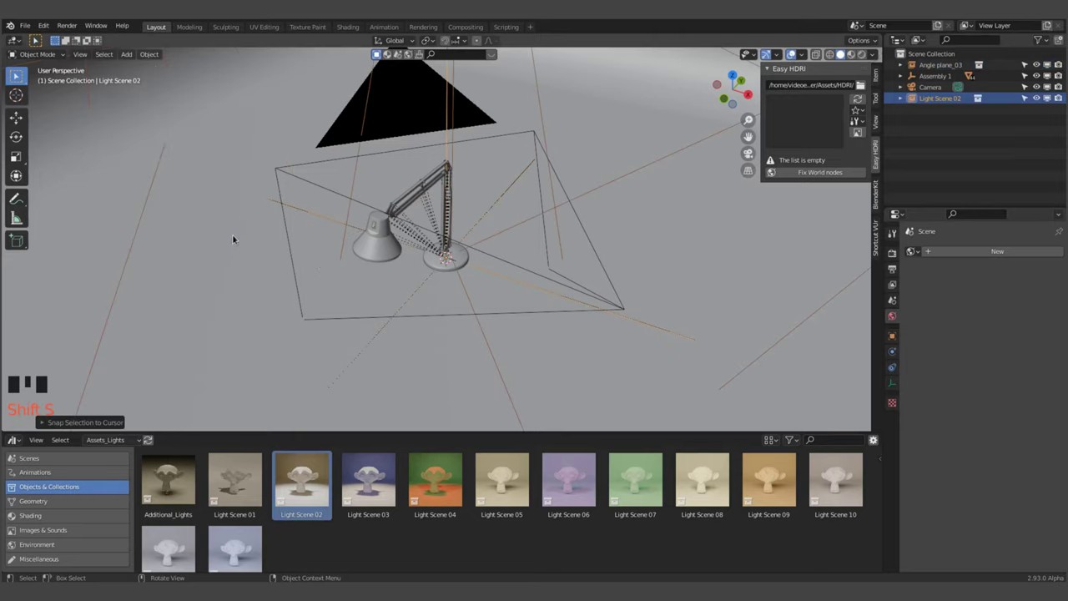
key("KP_0")
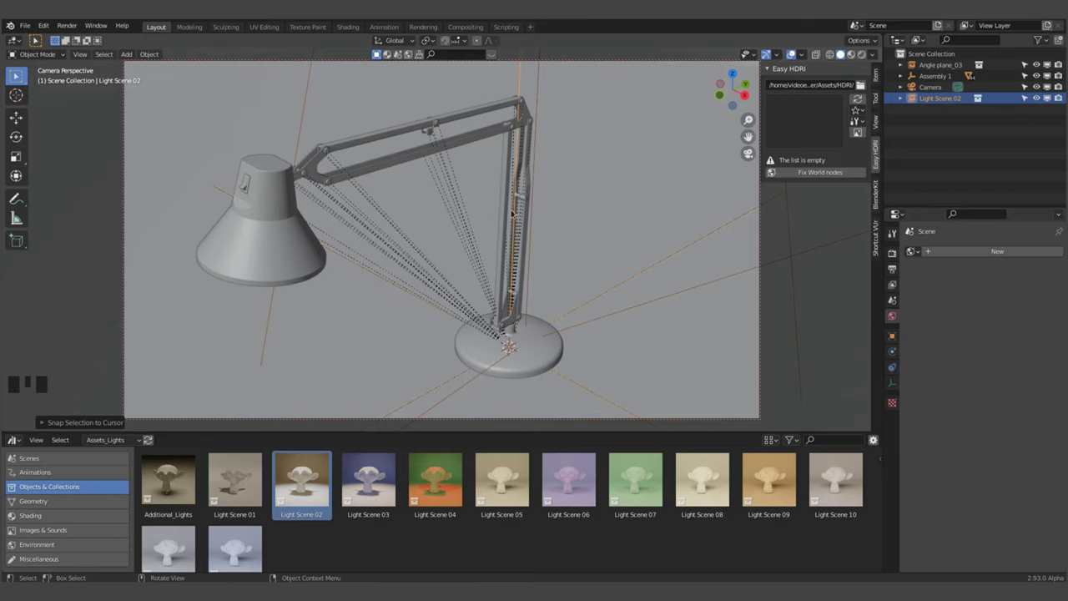
- Switch the viewport to Rendered shading and move the camera closer so the lamp fills the frame
left_click(834, 55)
left_click(844, 59)
left_click(855, 59)
left_click(866, 57)
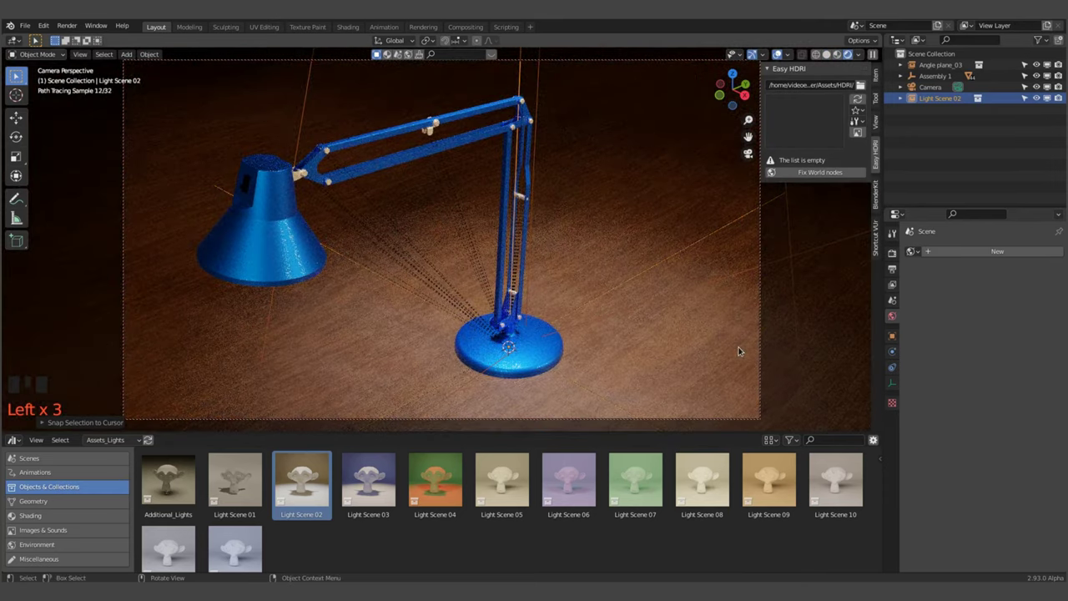
left_click_drag(379, 367, 667, 244)
scroll("down", 3)
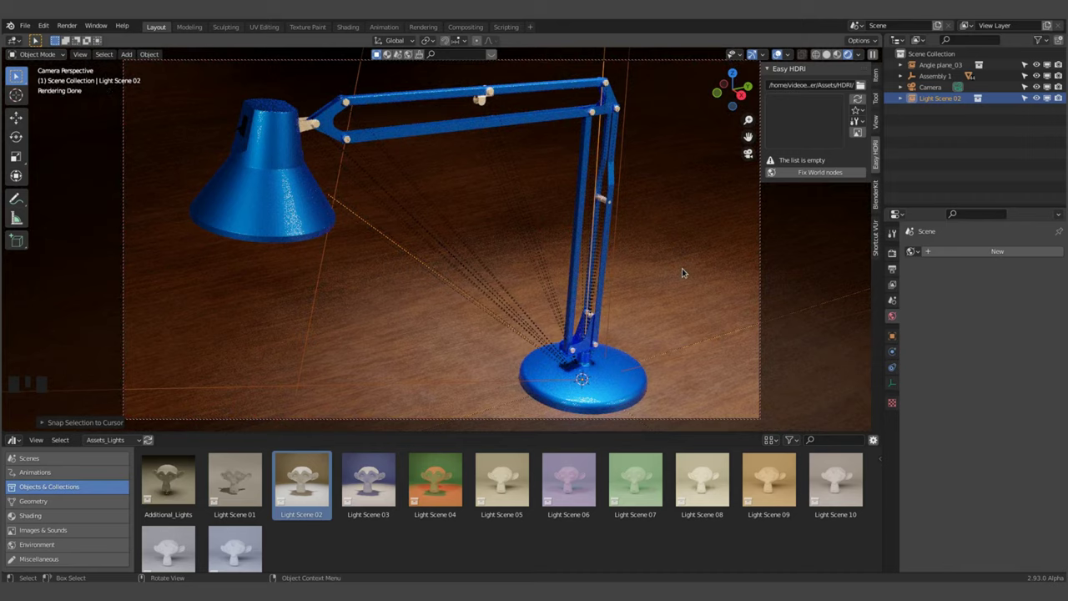